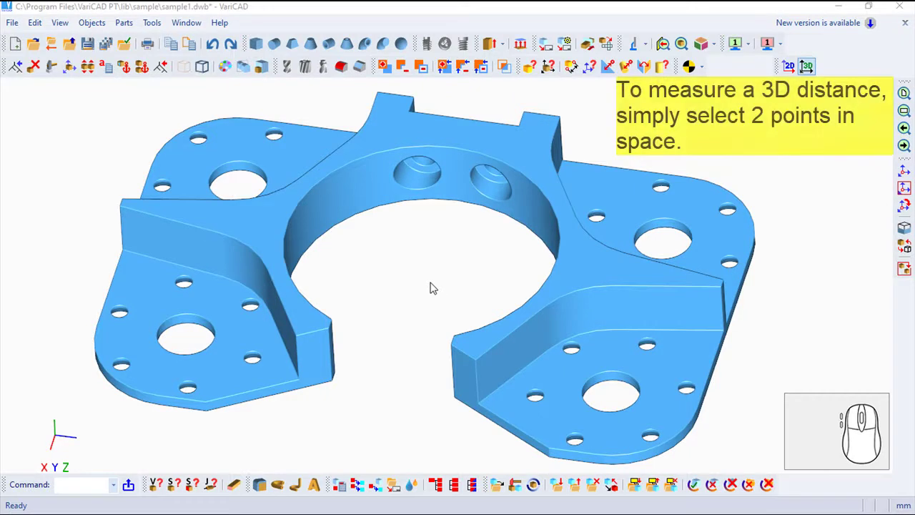
- Start Objects > Check > 3D Distance and pick the right arm's lower corner as first point
{"action": "left_click", "coordinate": [101, 28]}
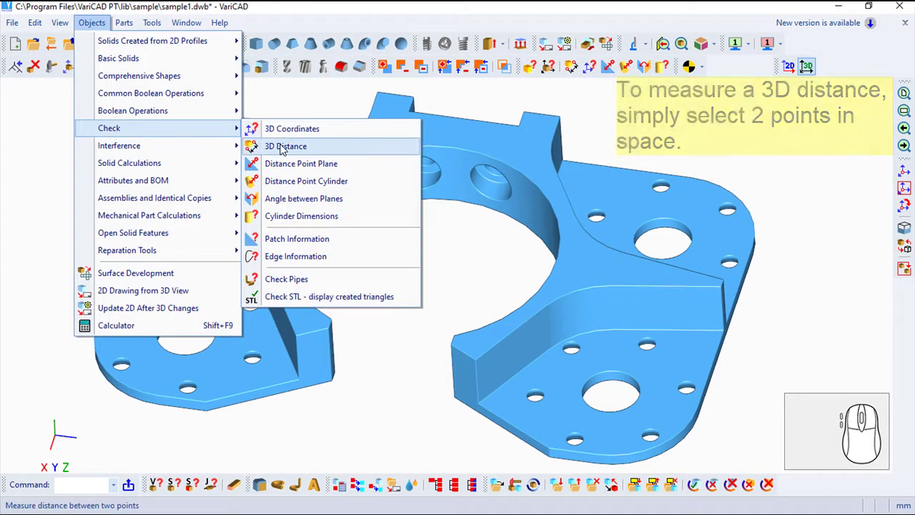
{"action": "left_click", "coordinate": [290, 153]}
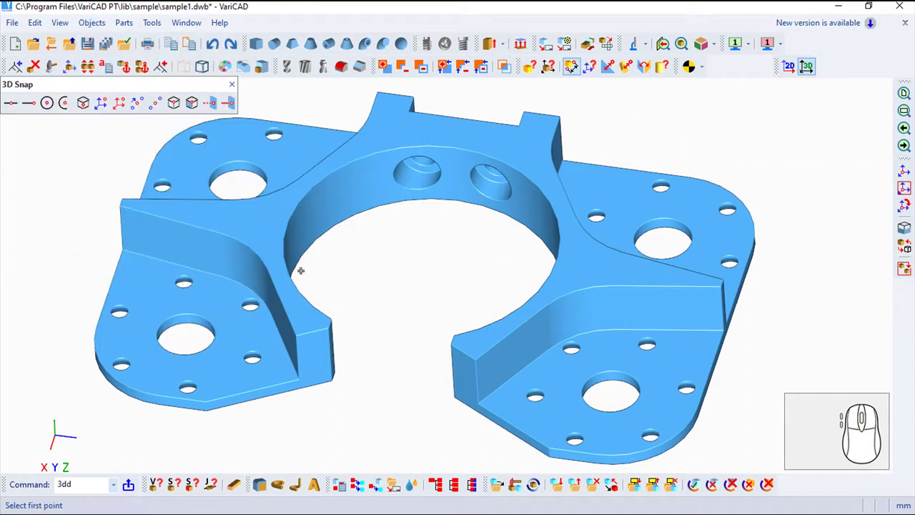
{"action": "left_click", "coordinate": [163, 64]}
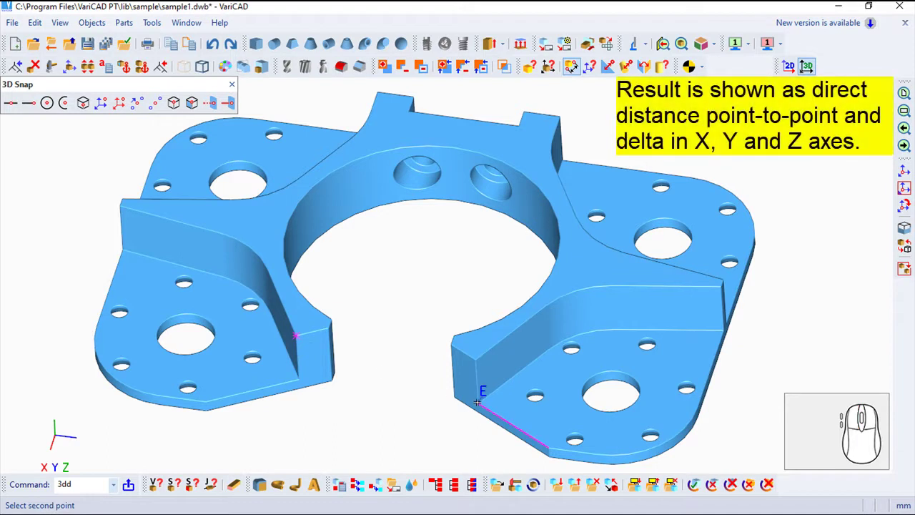
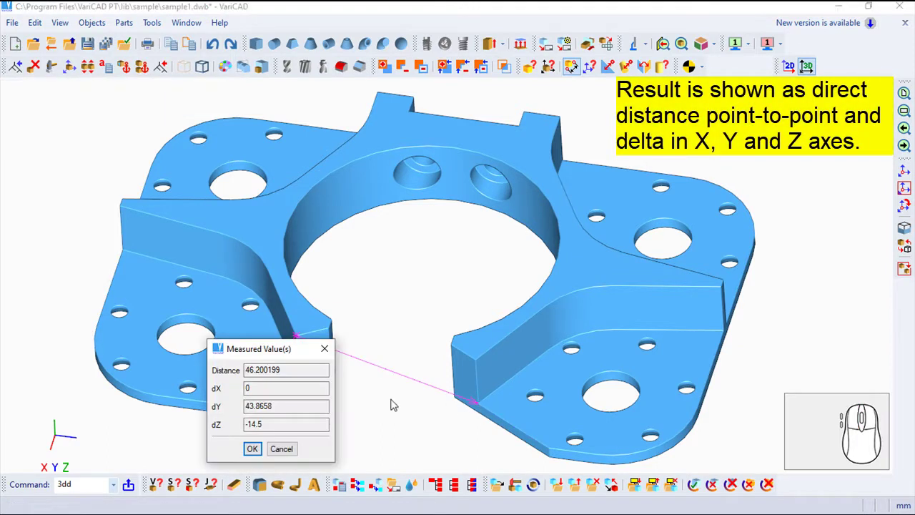
- Pick the left arm's inner corner, giving 46.200199 (dX 0, dY 43.8658, dZ -14.5), and accept
{"action": "left_click", "coordinate": [163, 63]}
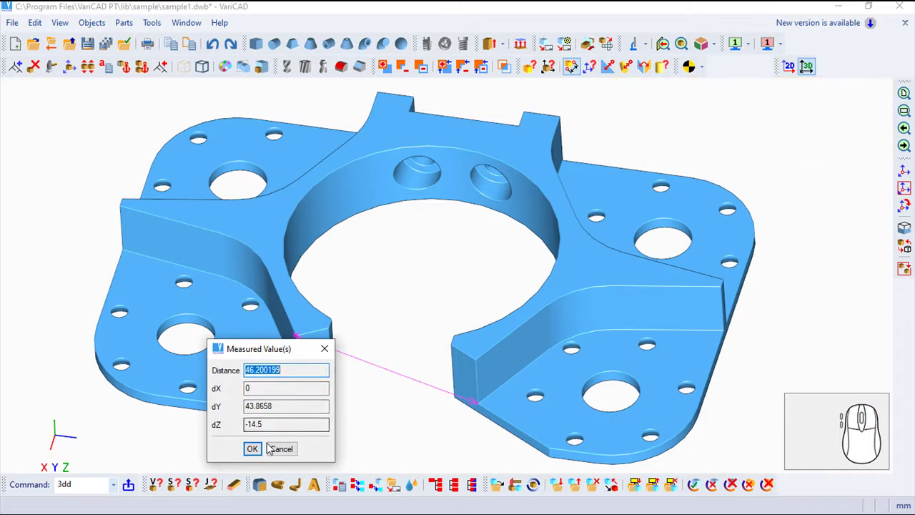
{"action": "left_click", "coordinate": [259, 451]}
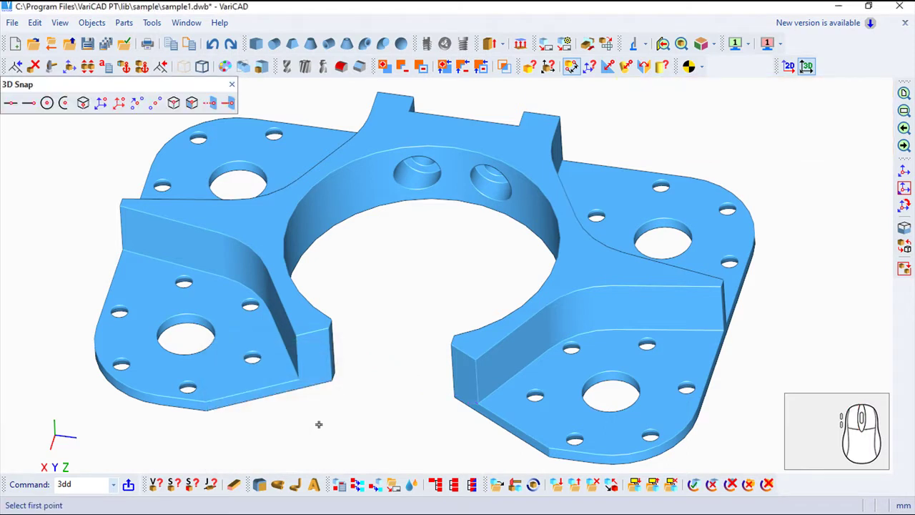